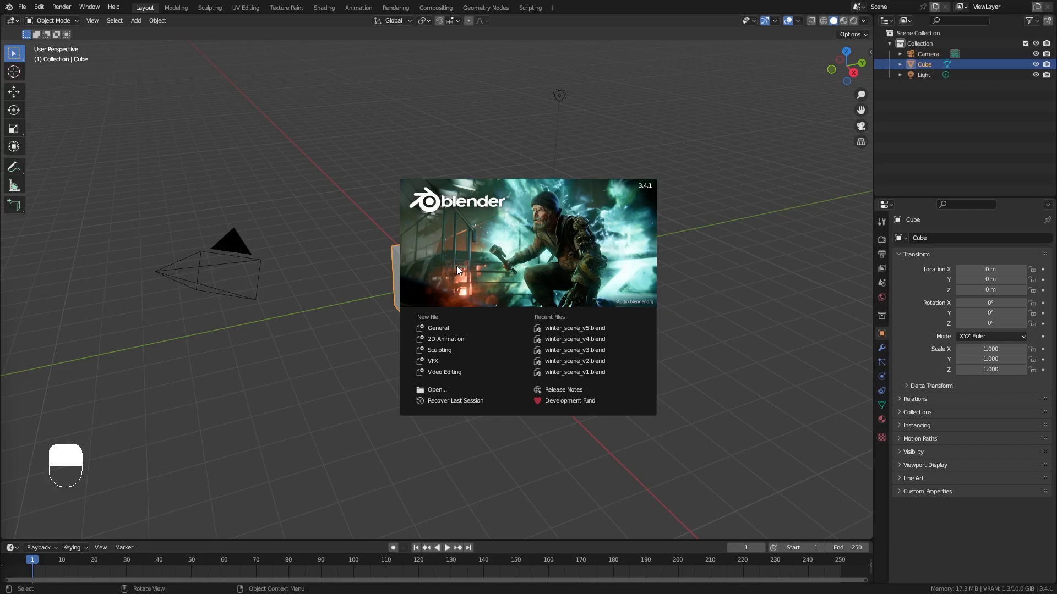
Step: Delete the default cube from the scene
drag(339, 351, 926, 51)
key(Delete)
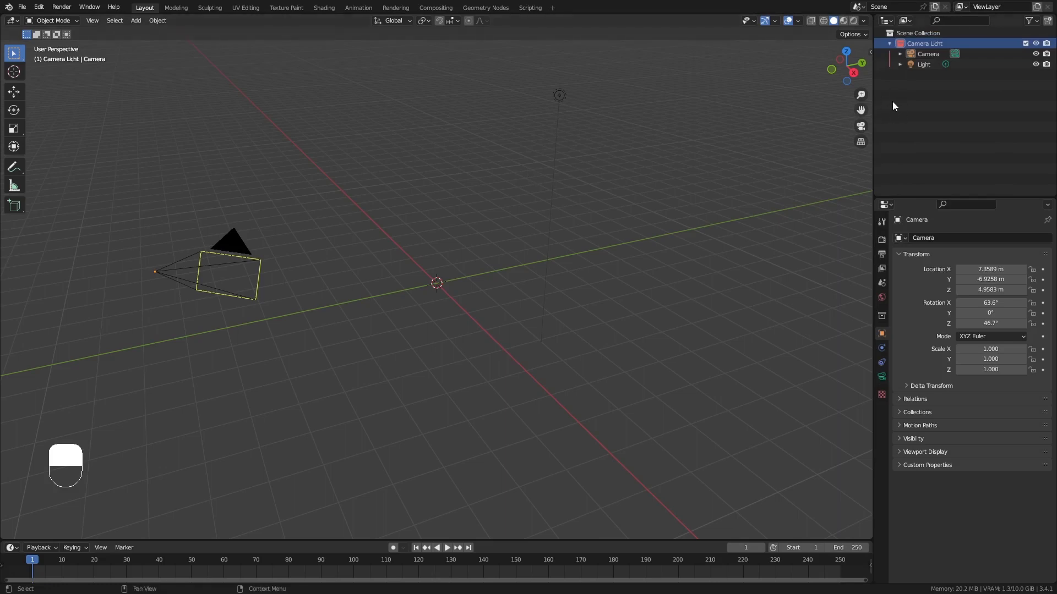
Step: Create three new empty collections in the Outliner
drag(923, 45, 932, 37)
drag(925, 35, 913, 33)
drag(914, 37, 927, 57)
drag(927, 57, 933, 61)
click(933, 61)
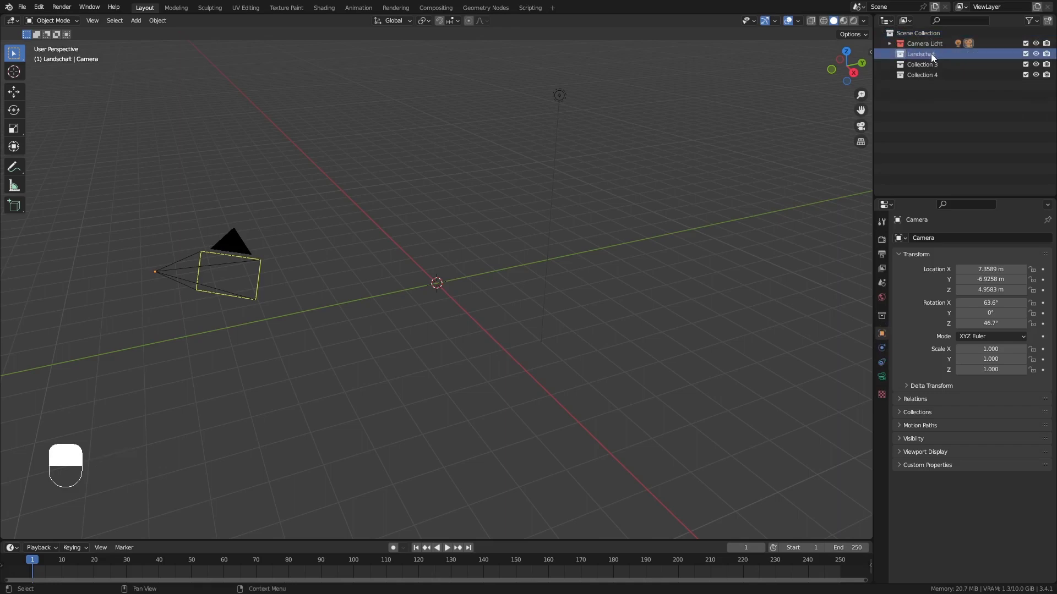
Step: Rename the new collections Landschaft, Atmosphäre and Asstes
click(930, 68)
click(928, 69)
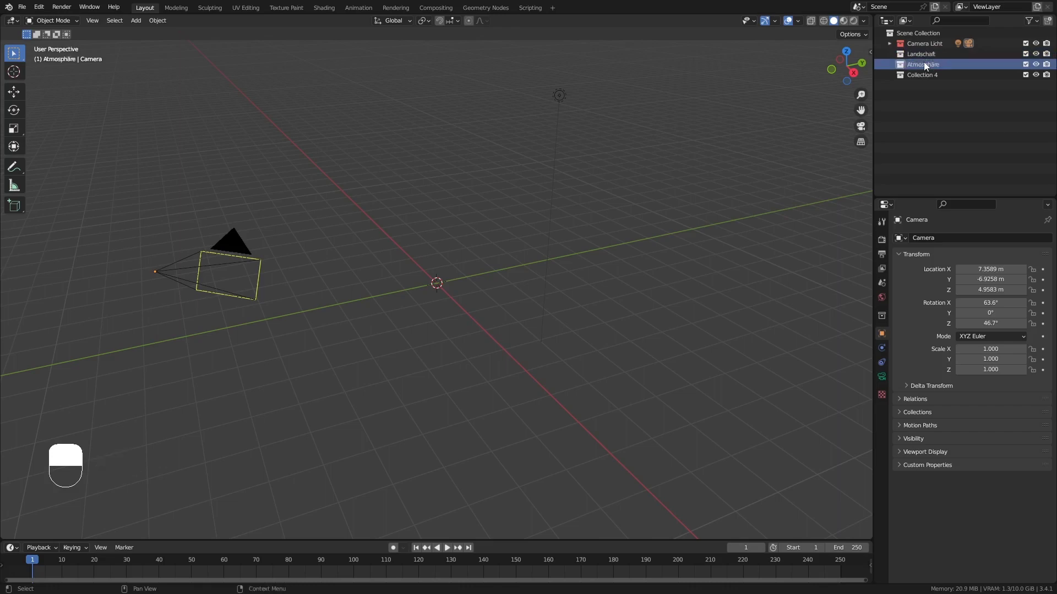
click(927, 84)
key(s)
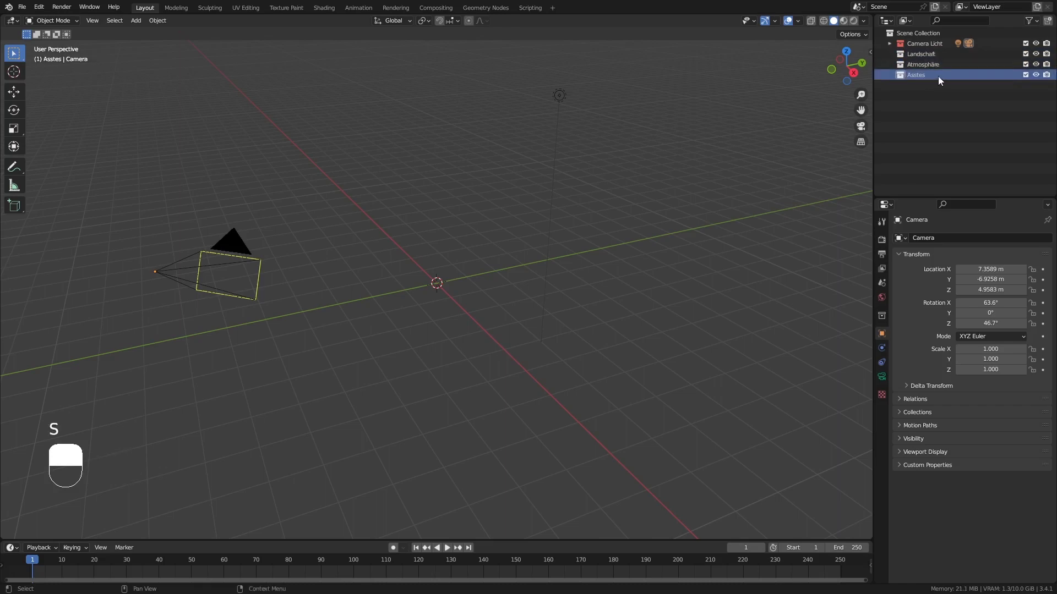
Step: With Landschaft selected, bring up the Add menu to insert a plane
drag(905, 59, 903, 67)
drag(903, 67, 916, 57)
drag(916, 58, 443, 256)
key(shift+a)
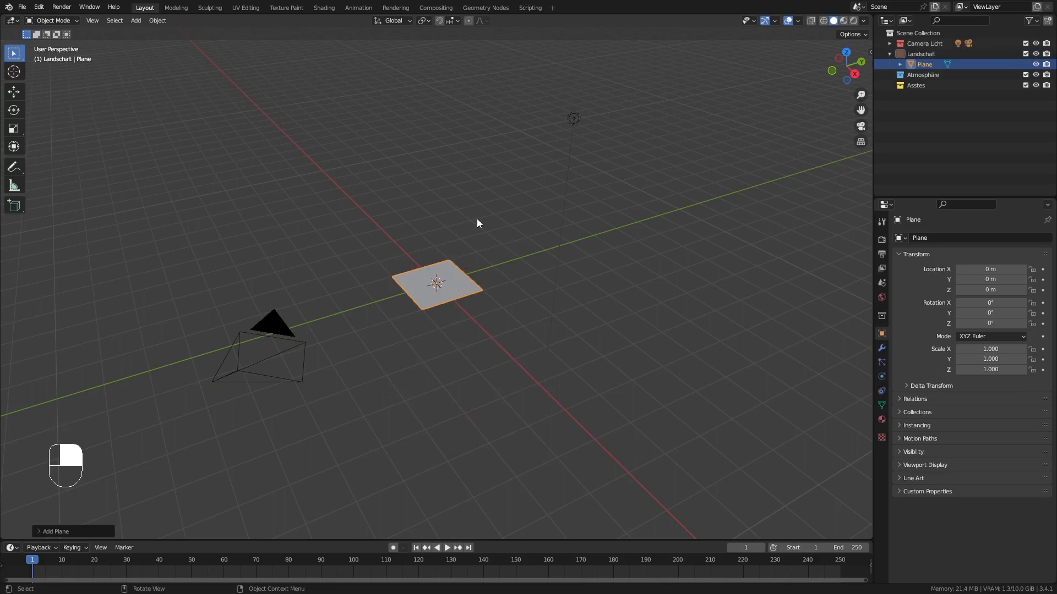
Step: From top view, set the plane's X and Y dimensions to 50 m
key(KP_7)
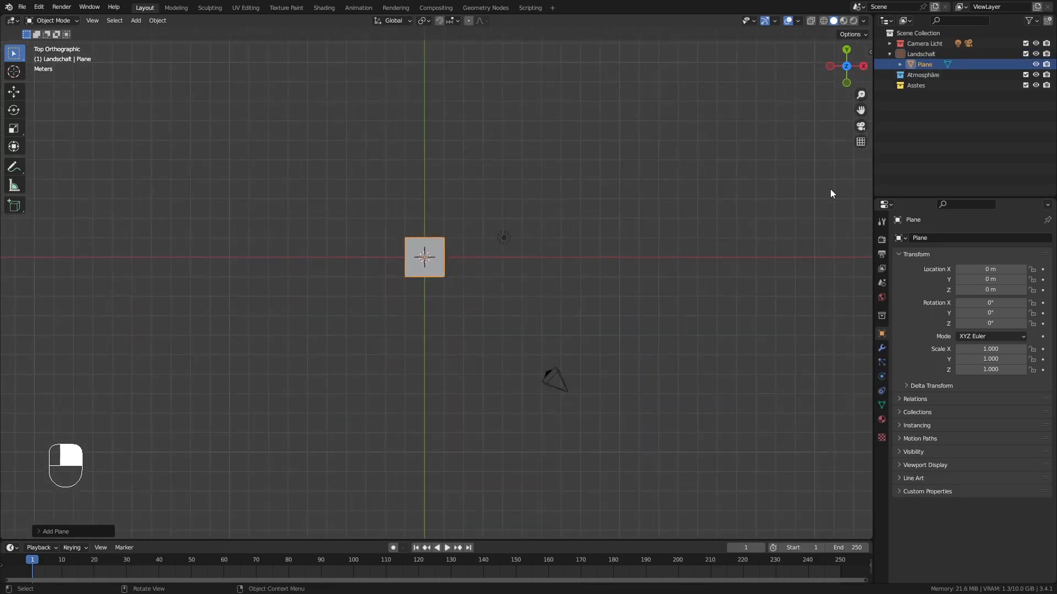
key(n)
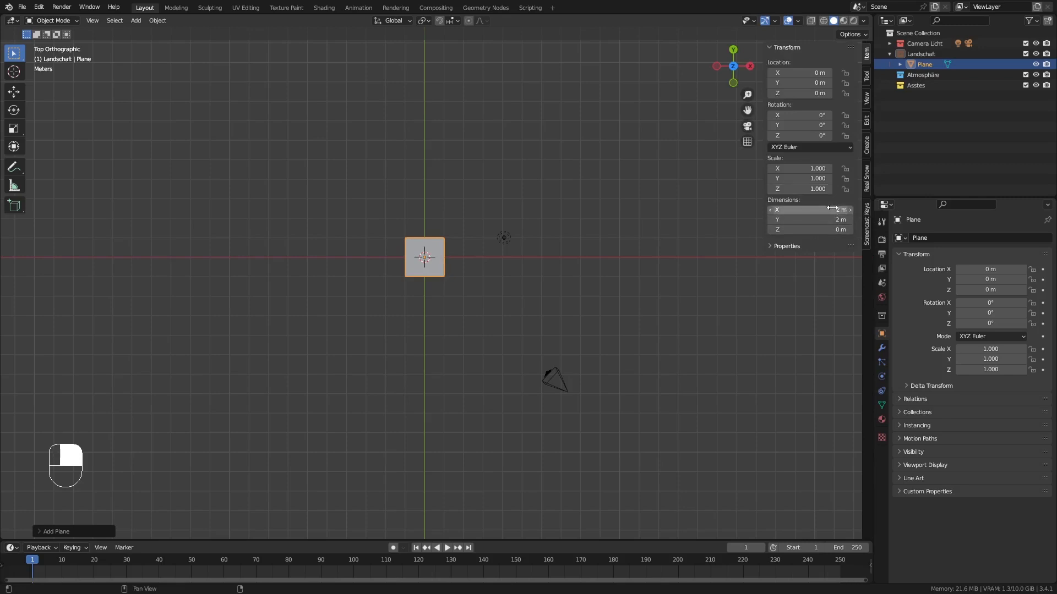
drag(426, 251, 482, 266)
middle_click(480, 264)
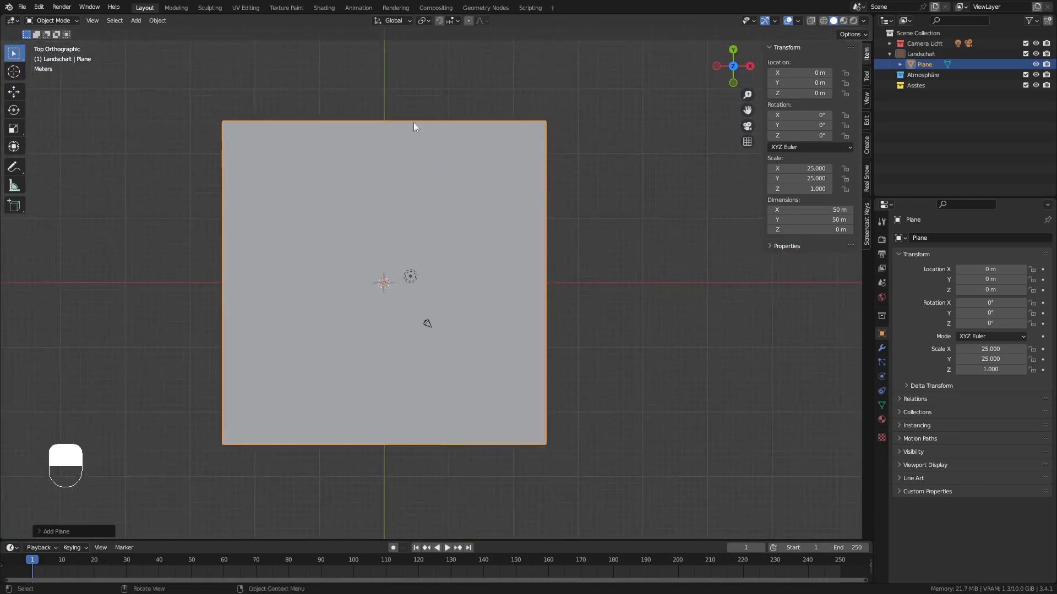
Step: Subdivide the plane into a dense grid in Edit Mode and return to Object Mode
key(Tab)
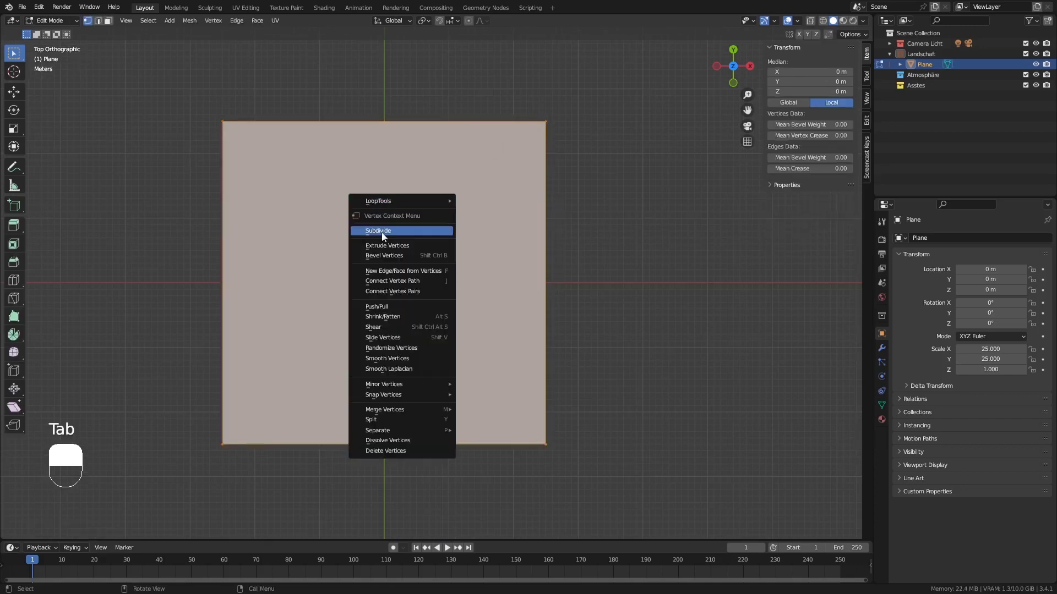
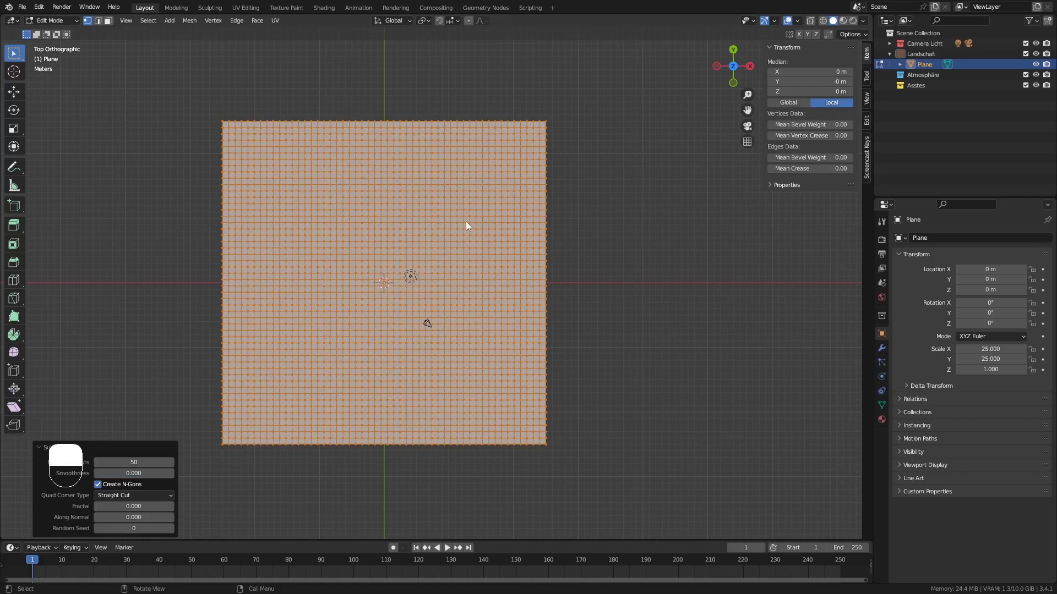
key(Tab)
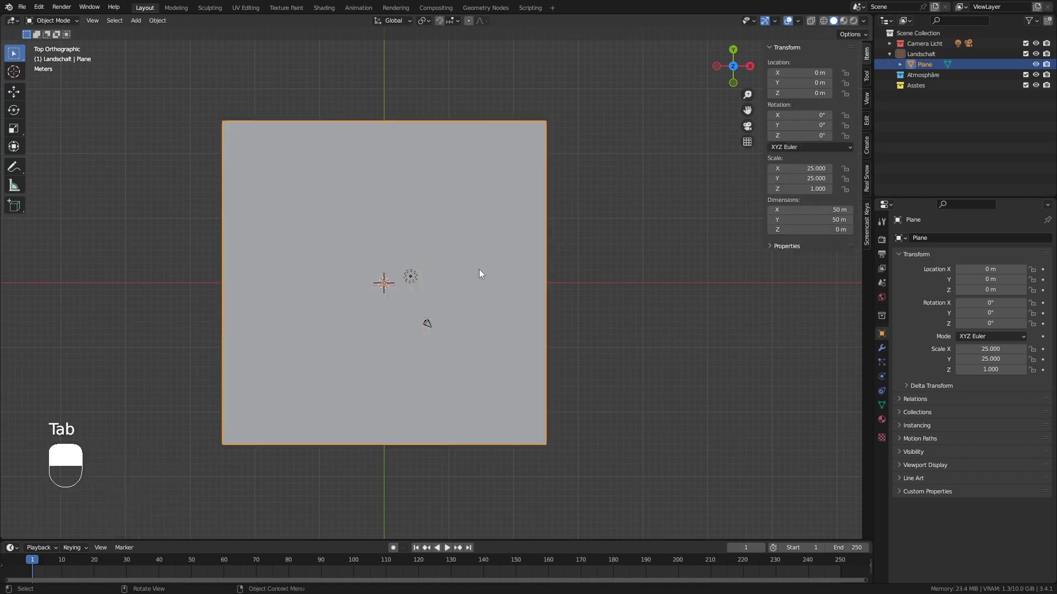
key(Tab)
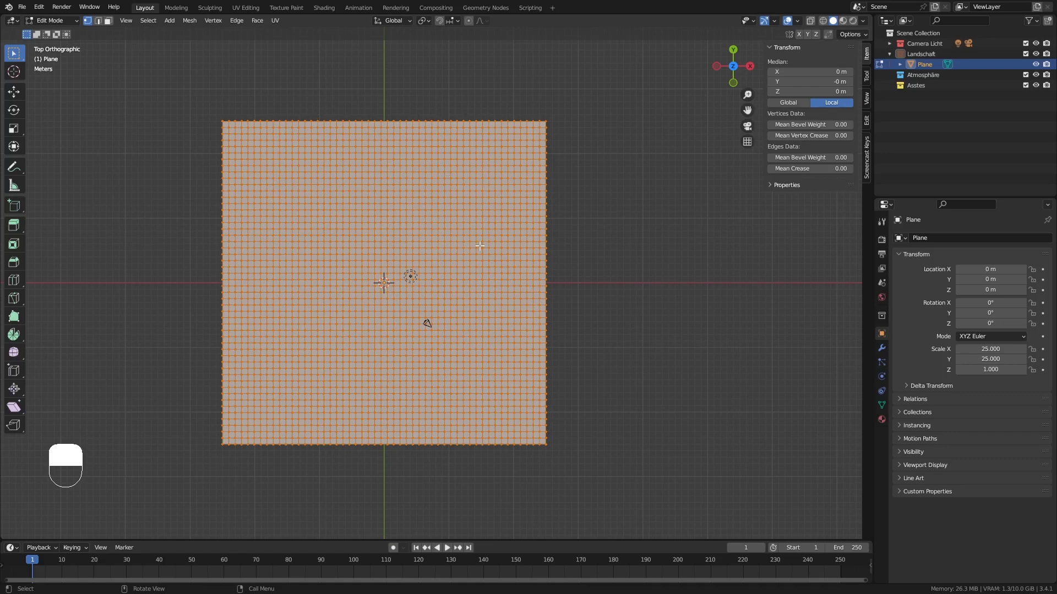
key(Tab)
Step: Orbit to a perspective view of the terrain grid for vertex selection
drag(430, 327, 12, 97)
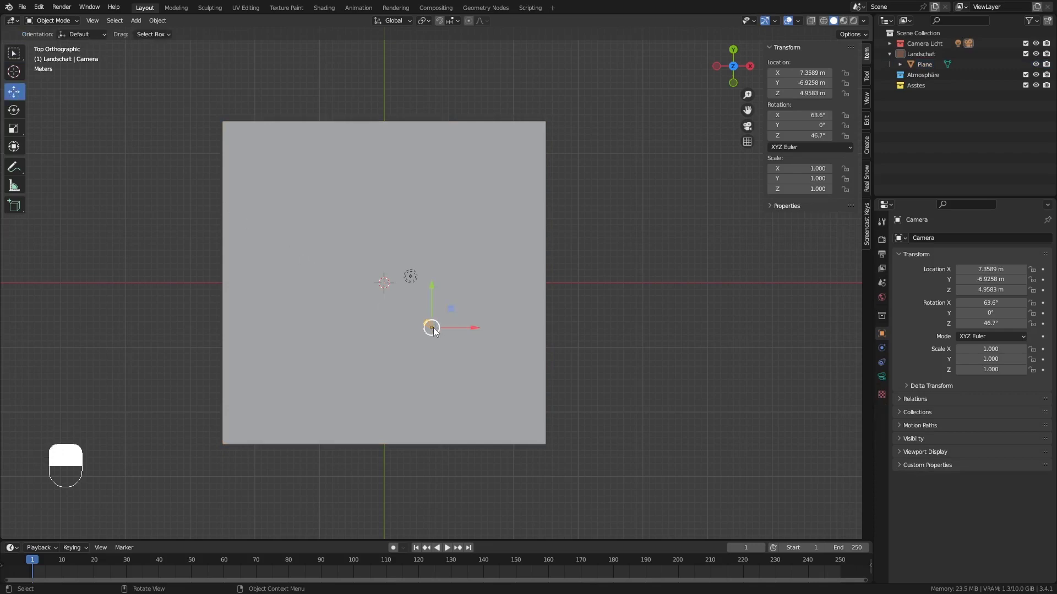
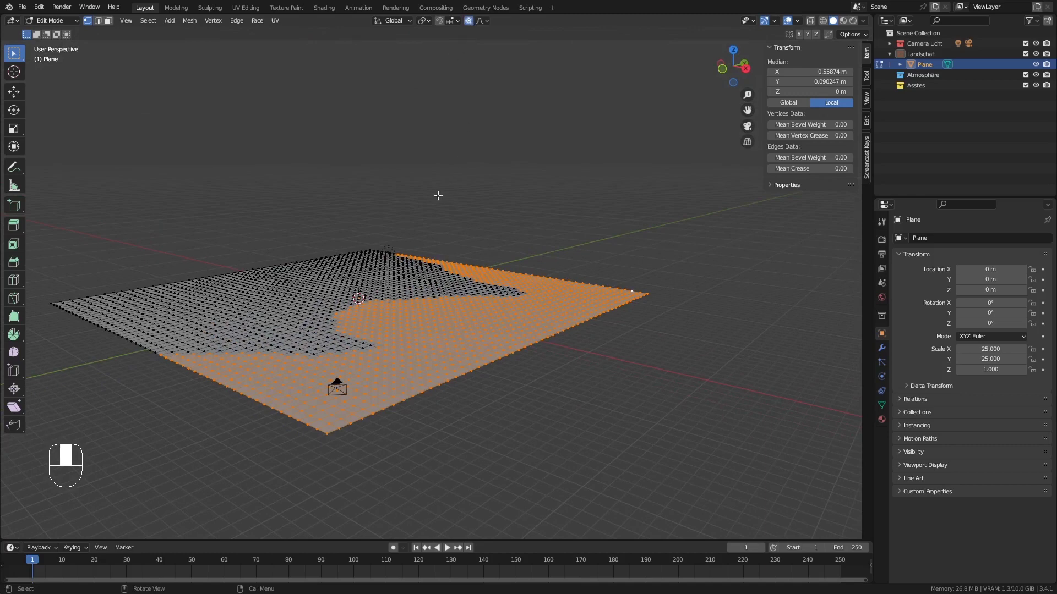
Step: Lift the selected vertices with proportional falloff into a hill about 2.6 m high
key(g)
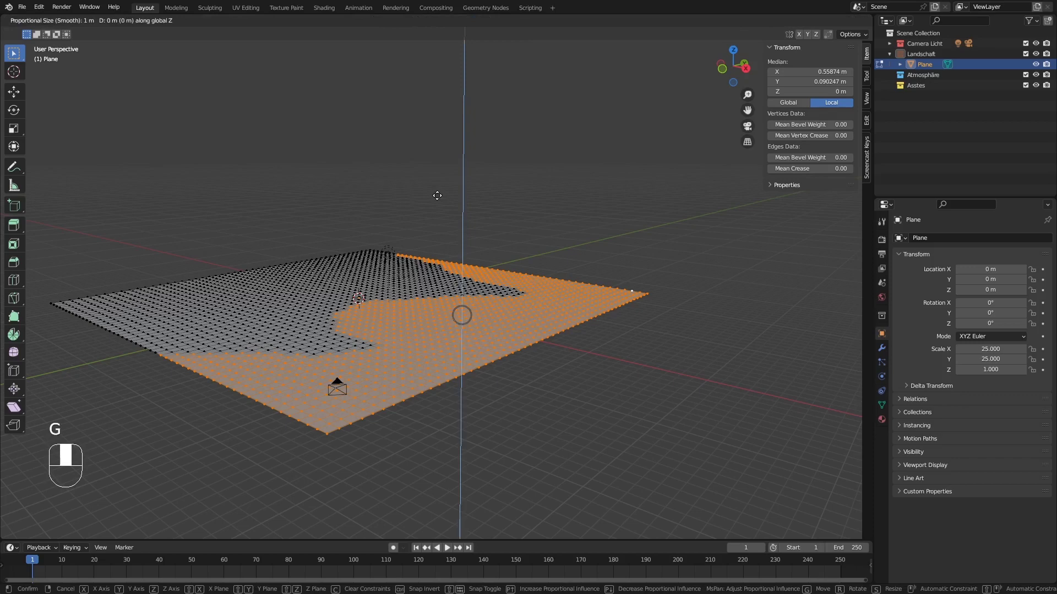
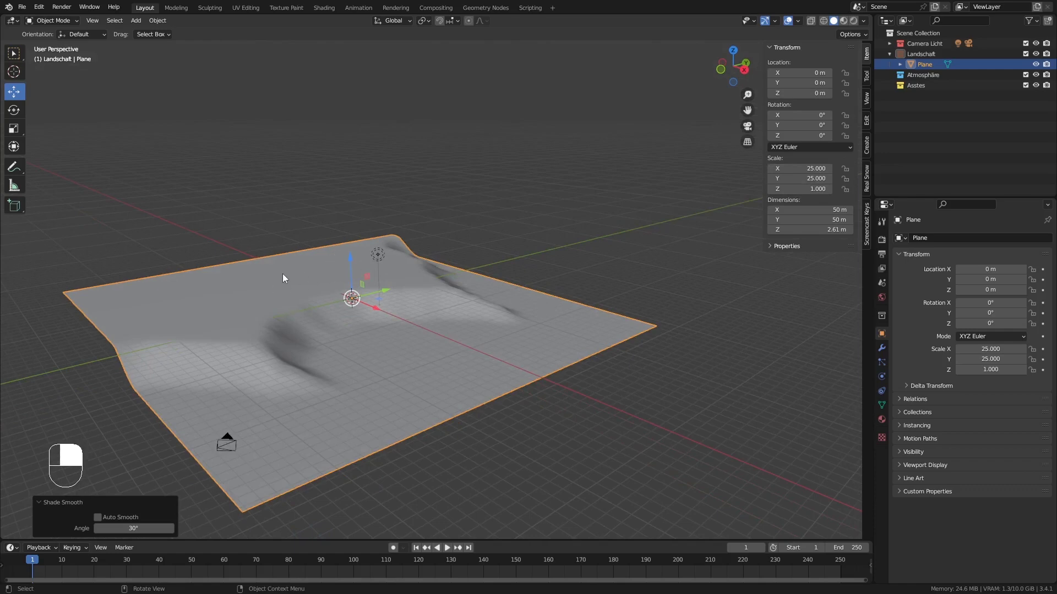
Step: Bring up the apply-transform options to apply the plane's rotation and scale
key(ctrl+a)
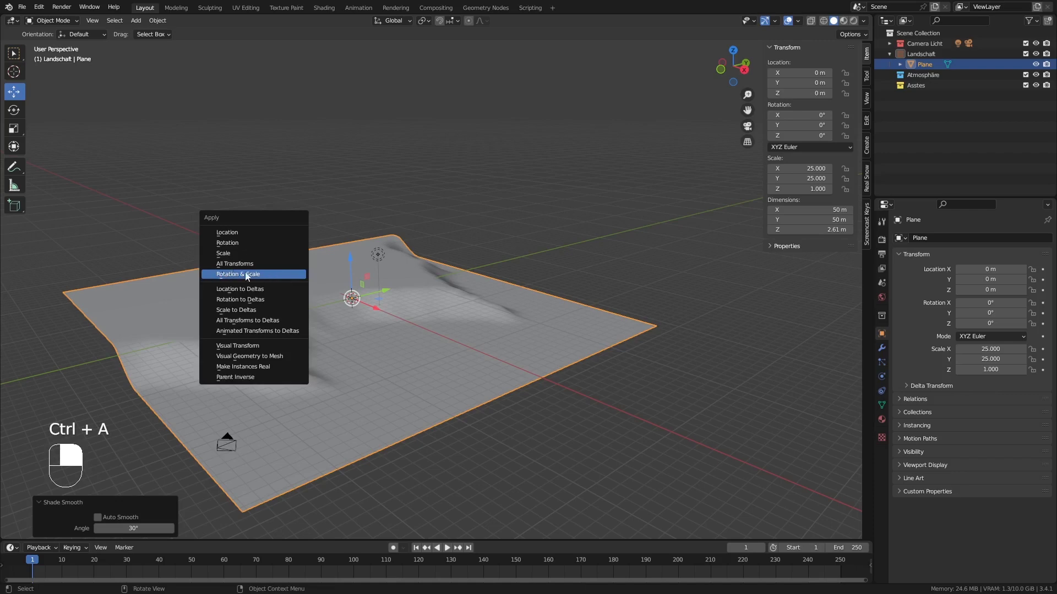
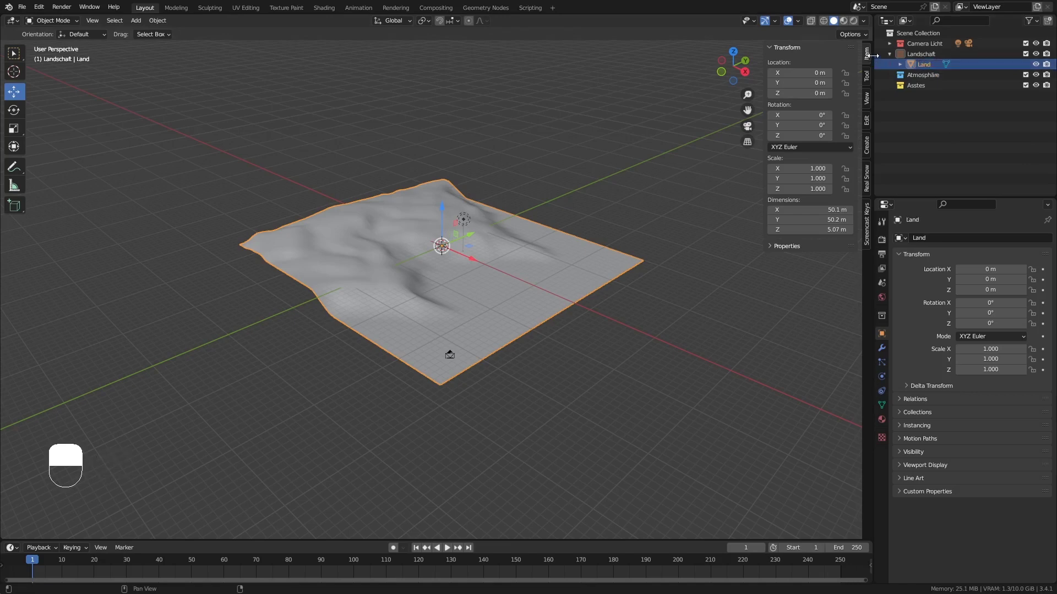
Step: Add a 2 m Landscape mesh from the Another Noise Tool generator
click(924, 54)
drag(400, 222, 400, 331)
key(shift+a)
drag(400, 331, 401, 327)
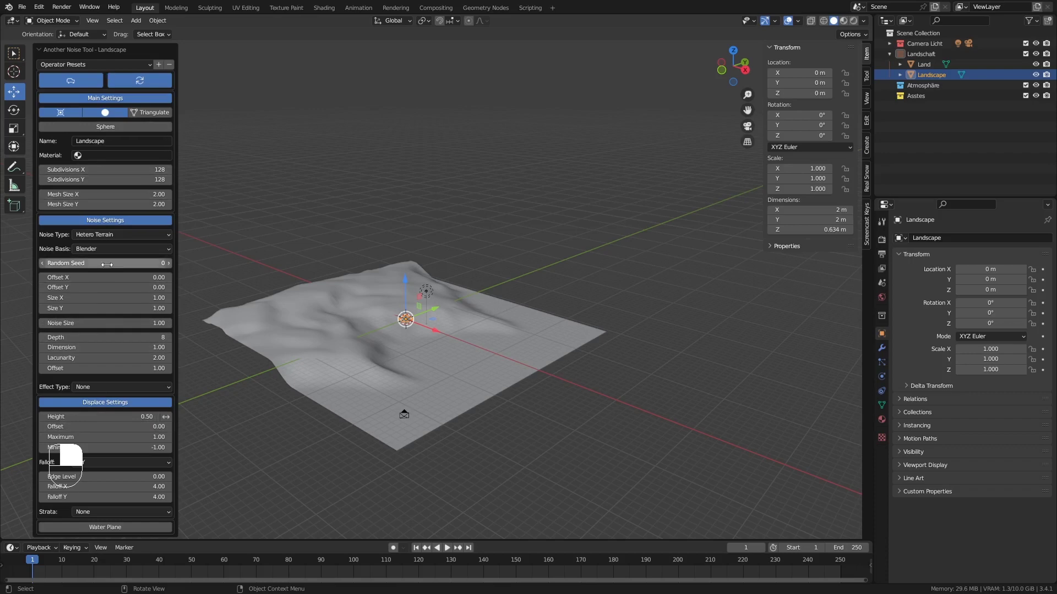
Step: Orbit in to look down on the new Landscape terrain
middle_click(434, 340)
drag(461, 326, 400, 322)
middle_click(400, 323)
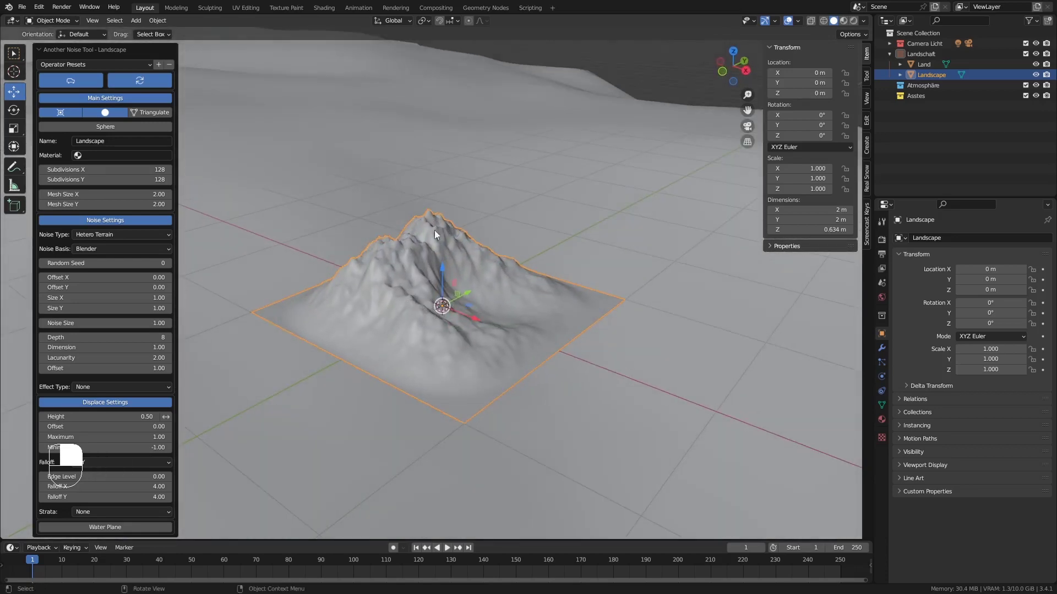
drag(512, 328, 203, 223)
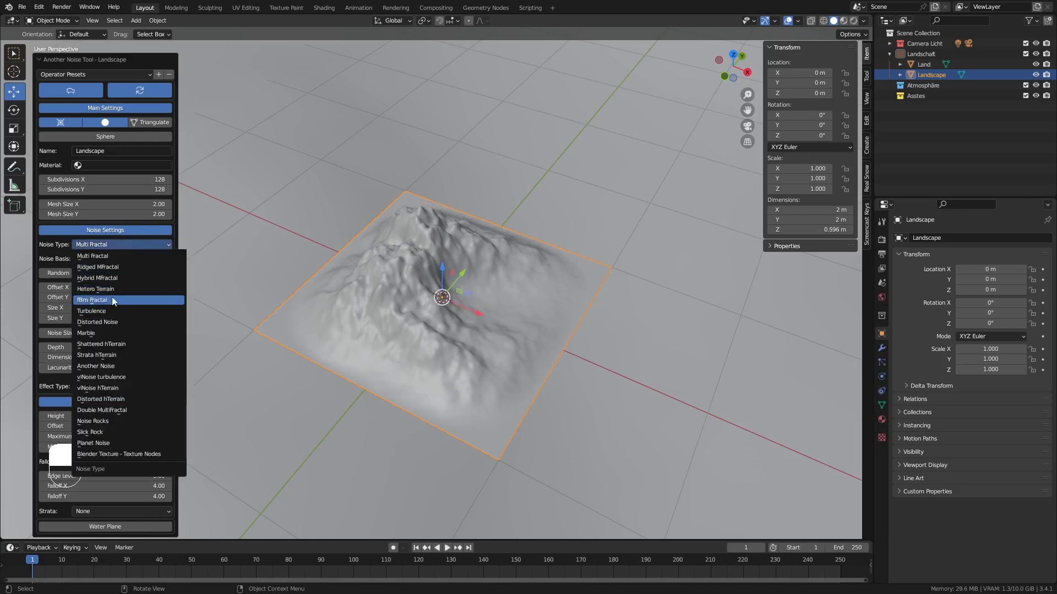
Step: Adjust the noise panel toward Shattered hTerrain peaks with X offset 1.95 and size 0.80
middle_click(480, 364)
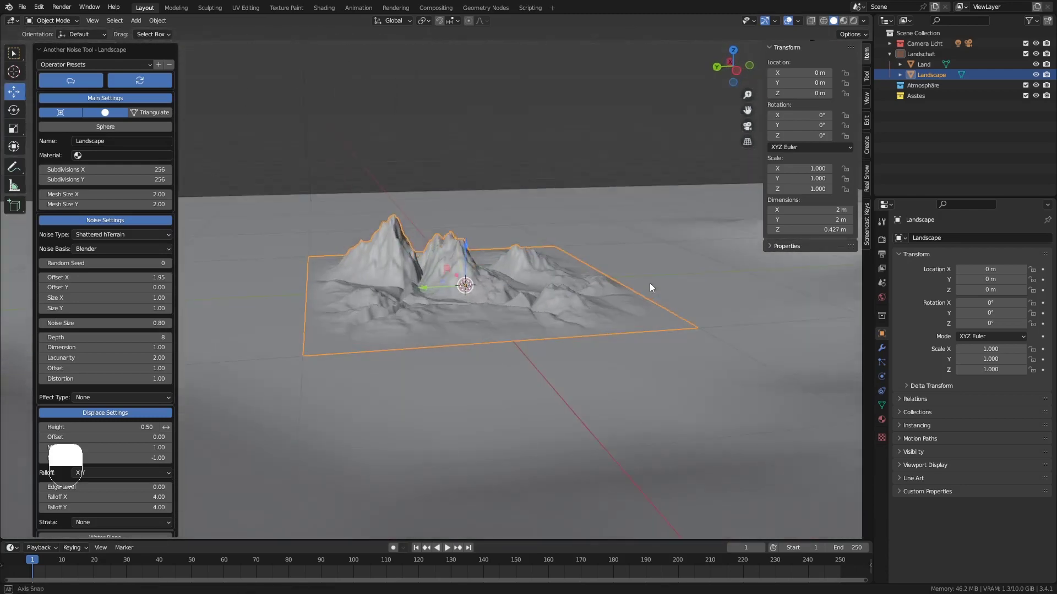
click(526, 282)
middle_click(526, 282)
right_click(526, 282)
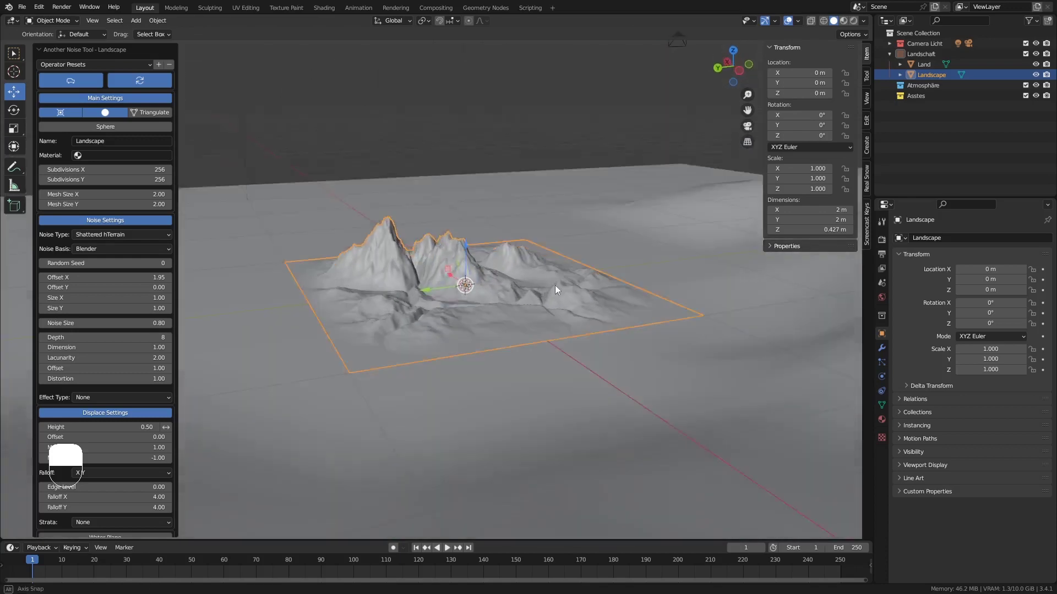
Step: Pull the view back and begin scaling the Landscape up toward about 110 times
drag(548, 303, 577, 331)
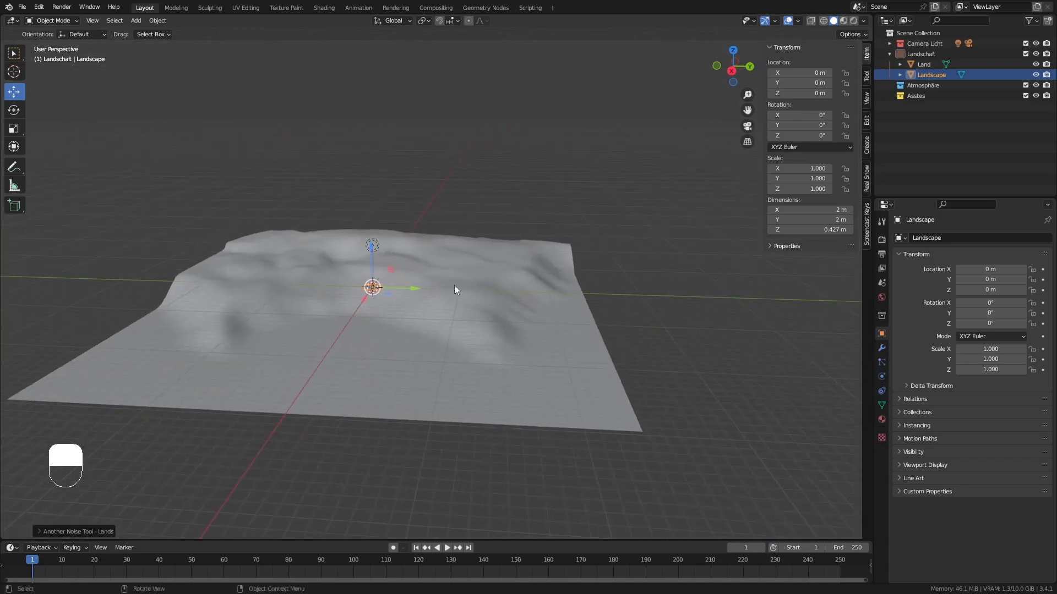
key(s)
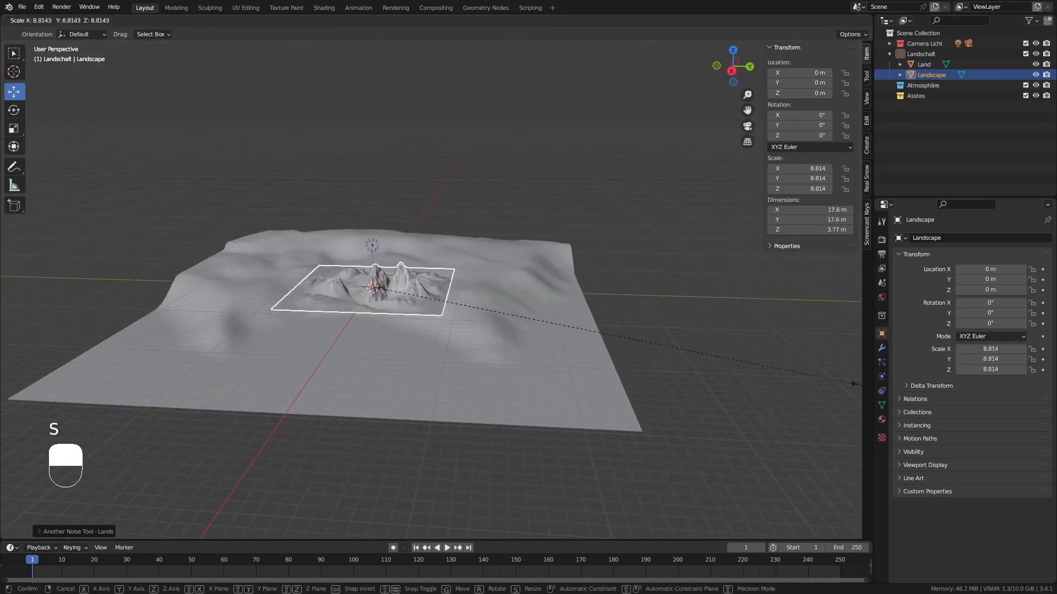
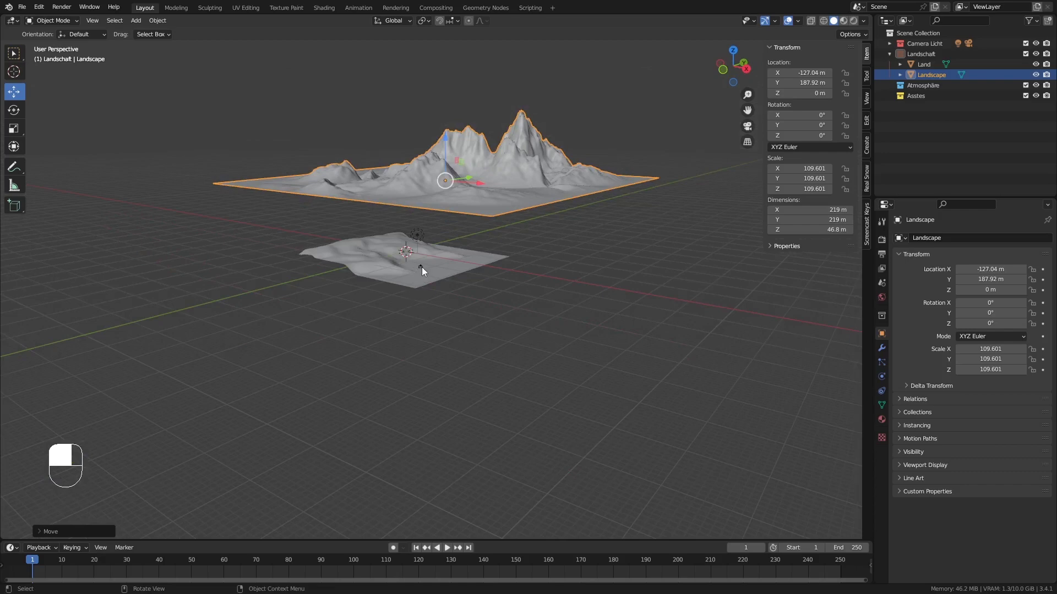
Step: Look through the scene camera and rotate it toward the land terrain, making the camera active
drag(425, 271, 415, 211)
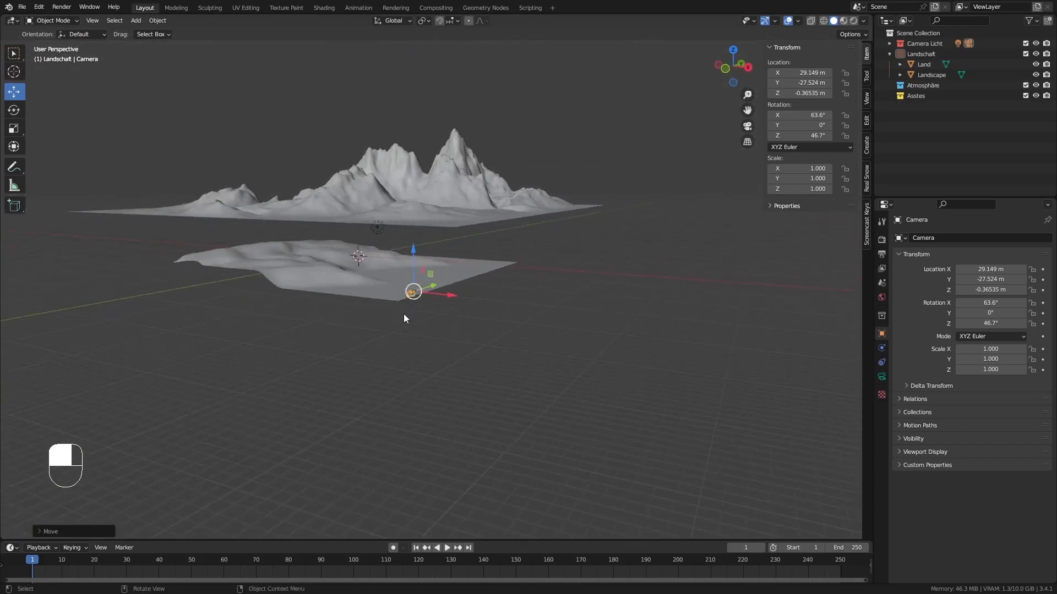
key(KP_0)
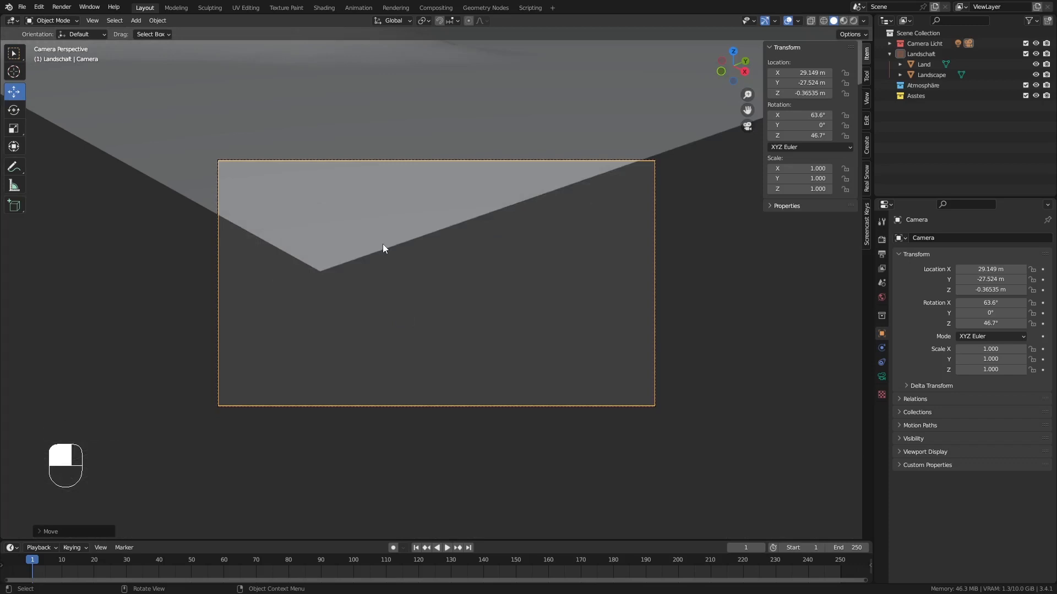
key(r)
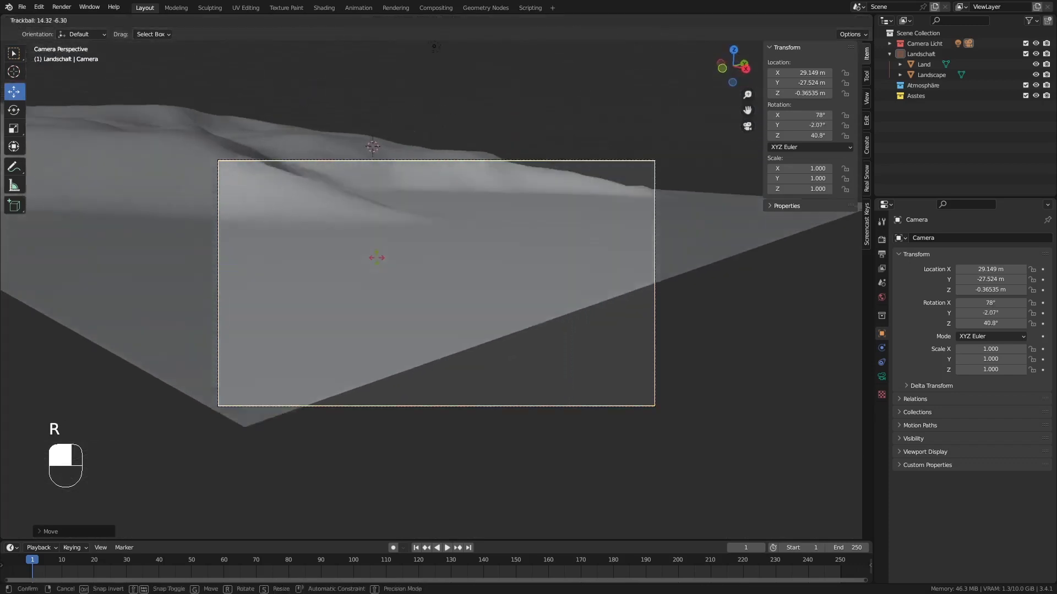
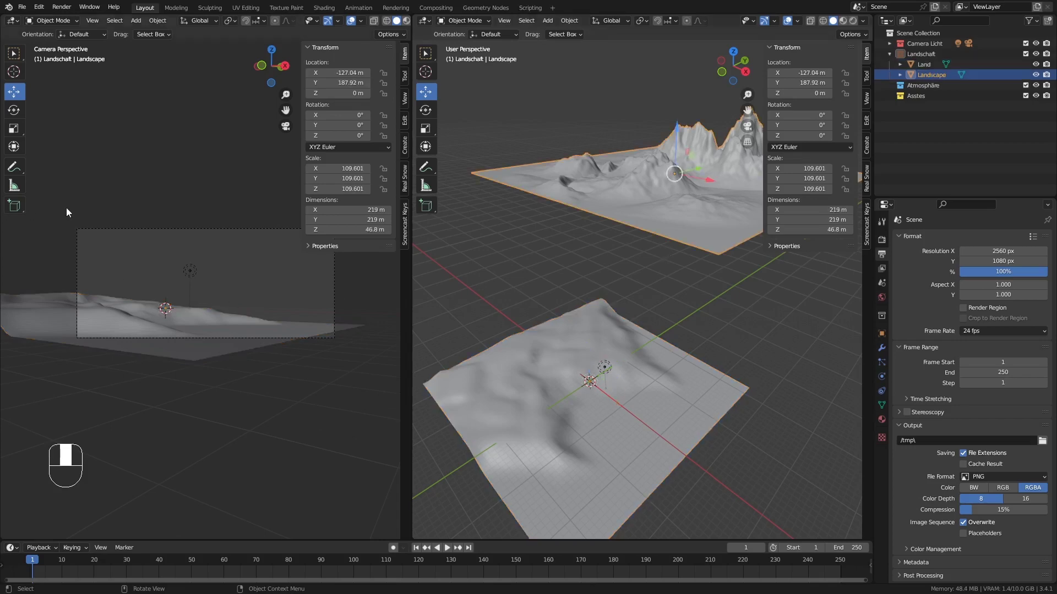
drag(115, 232, 201, 269)
drag(201, 269, 828, 131)
key(n)
key(n)
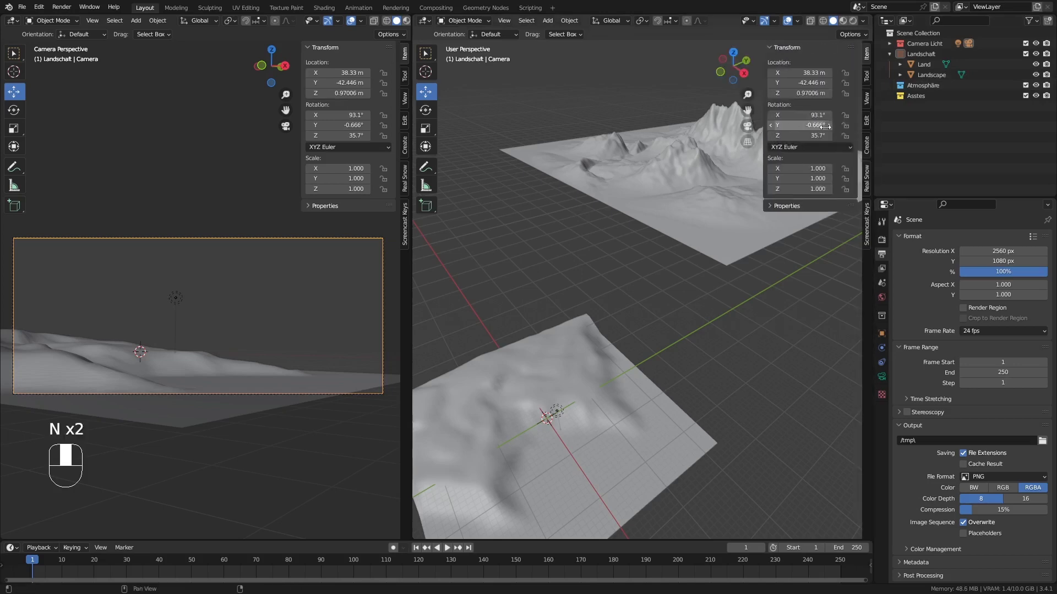
Step: Show the viewport's View settings with focal length and clip range in the sidebar
click(870, 103)
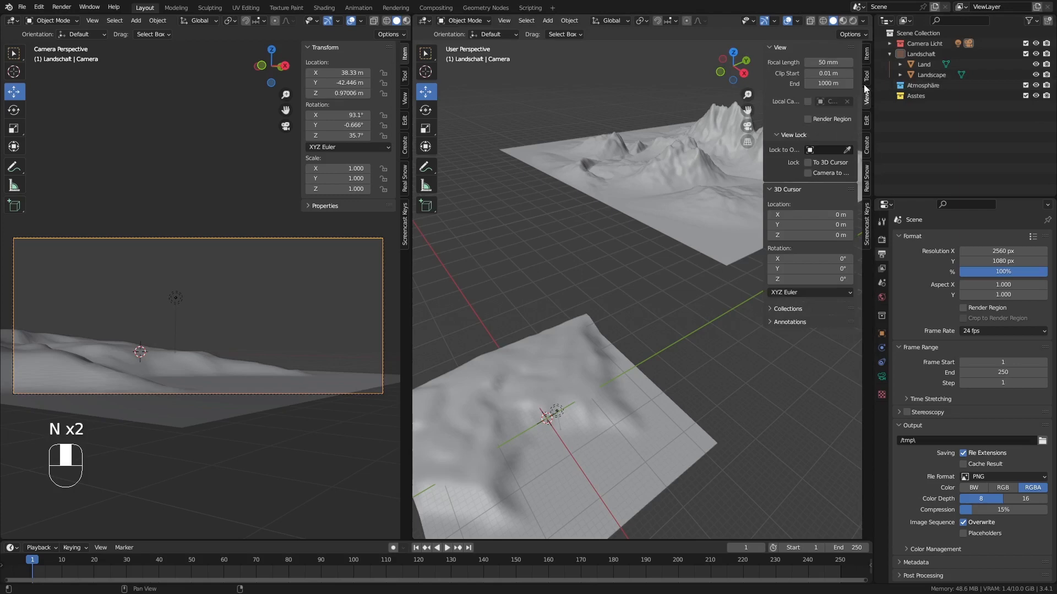
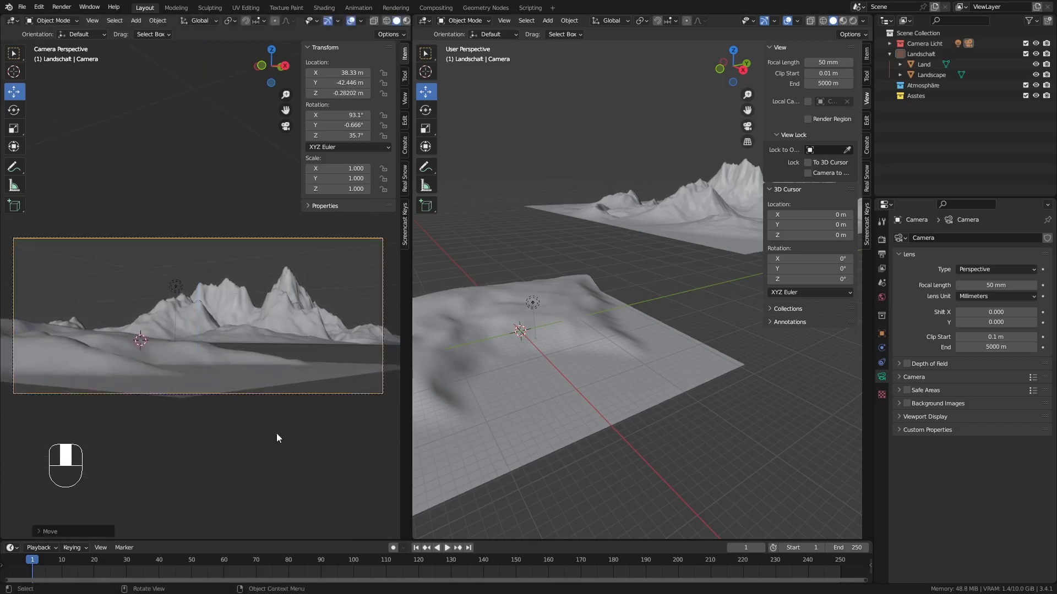
Step: Nudge the camera, then move the Landscape mountain down along Z to about -3.2 m
key(g)
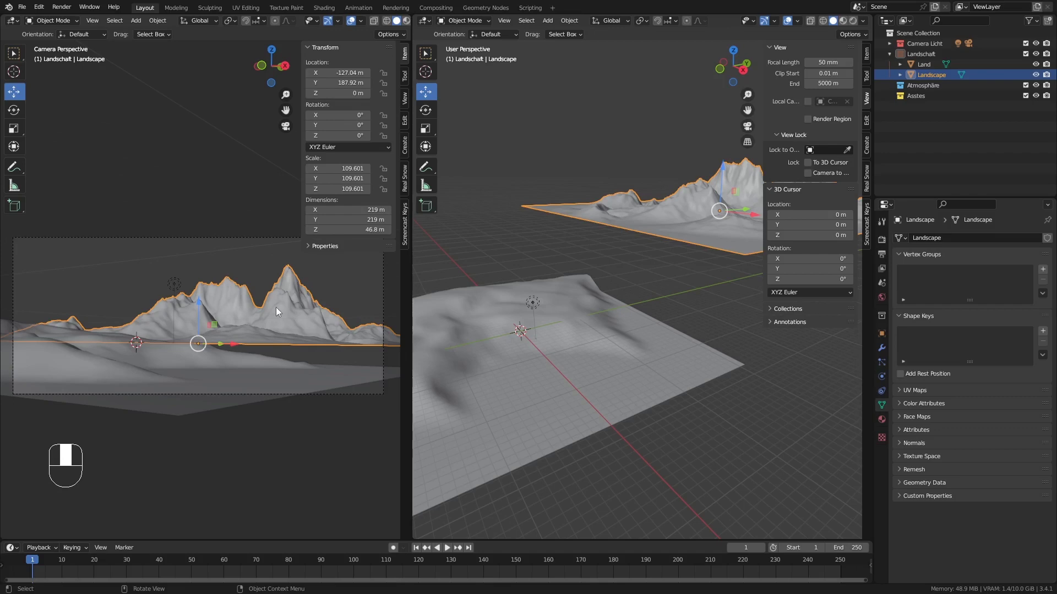
key(g)
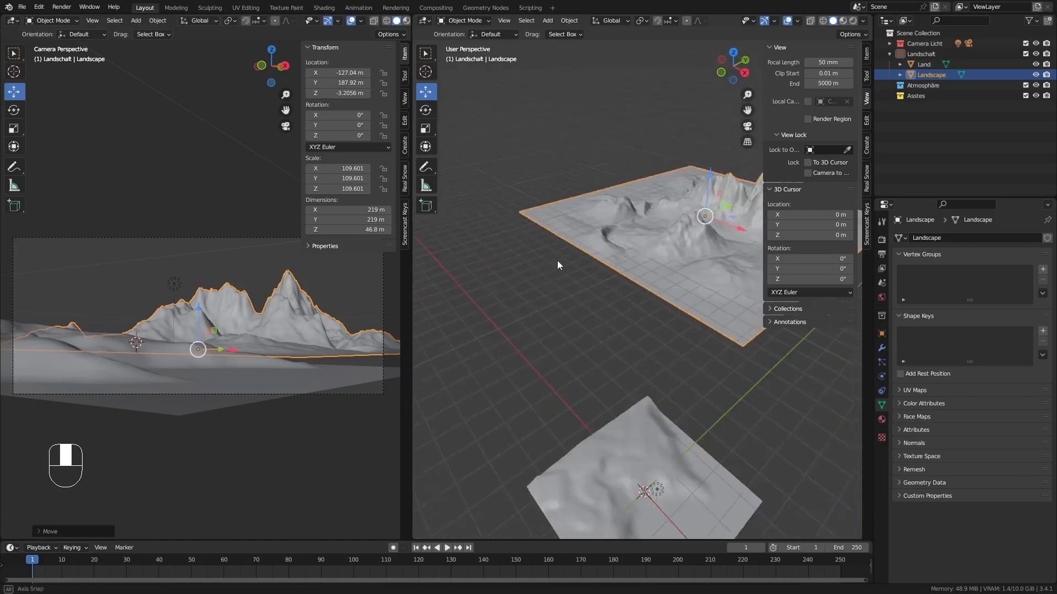
Step: Add a mesh plane for the ocean and scale it up to about 284 m across
key(shift+a)
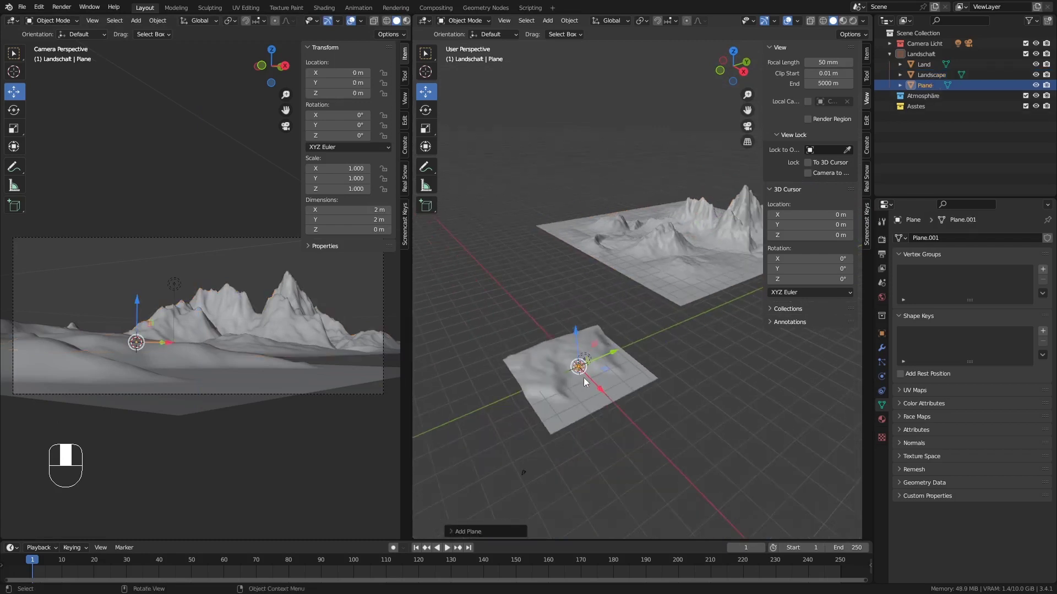
key(s)
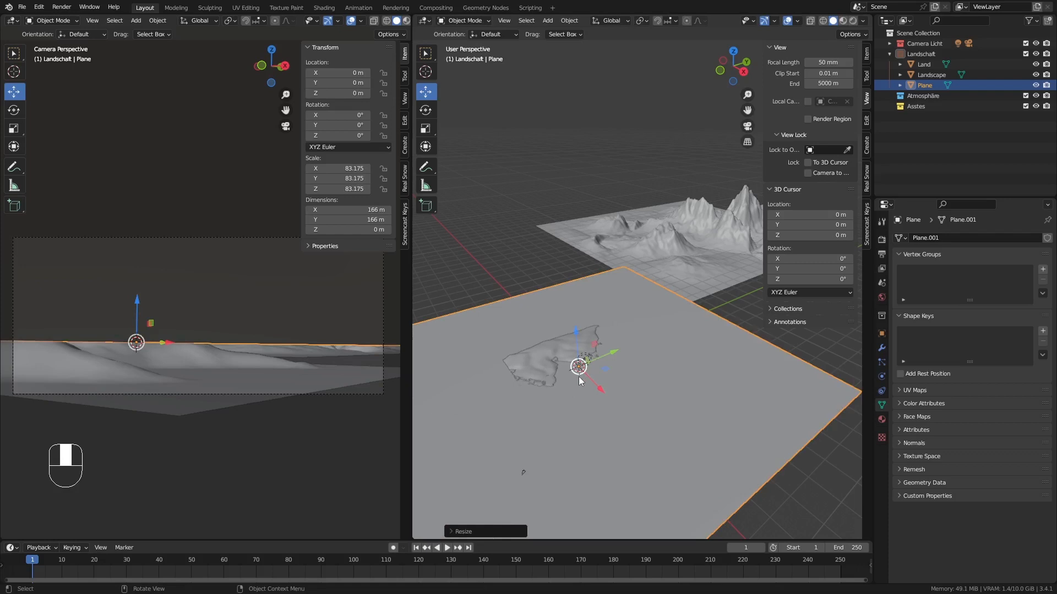
key(s)
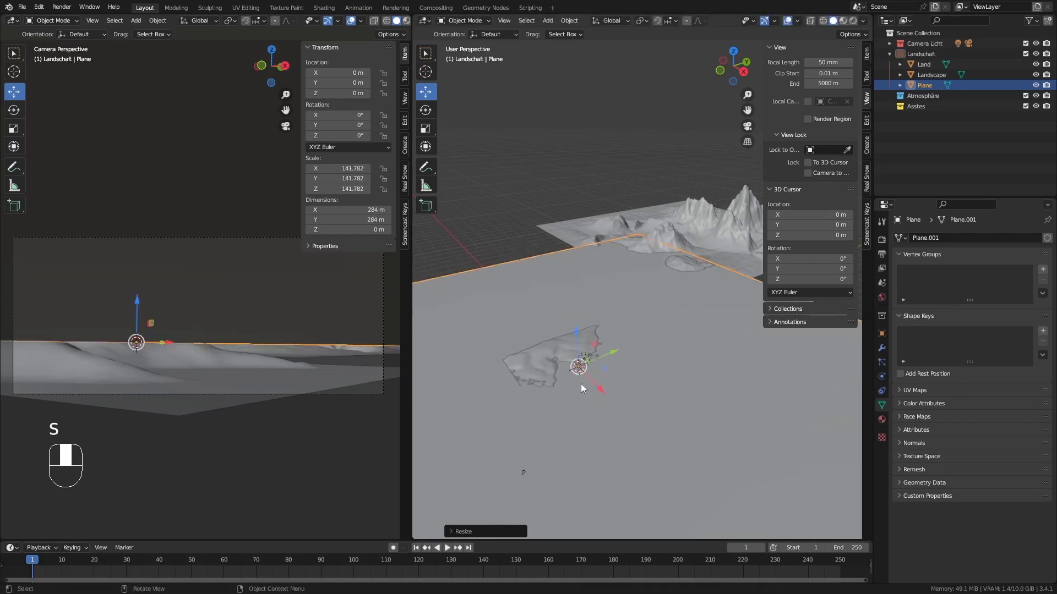
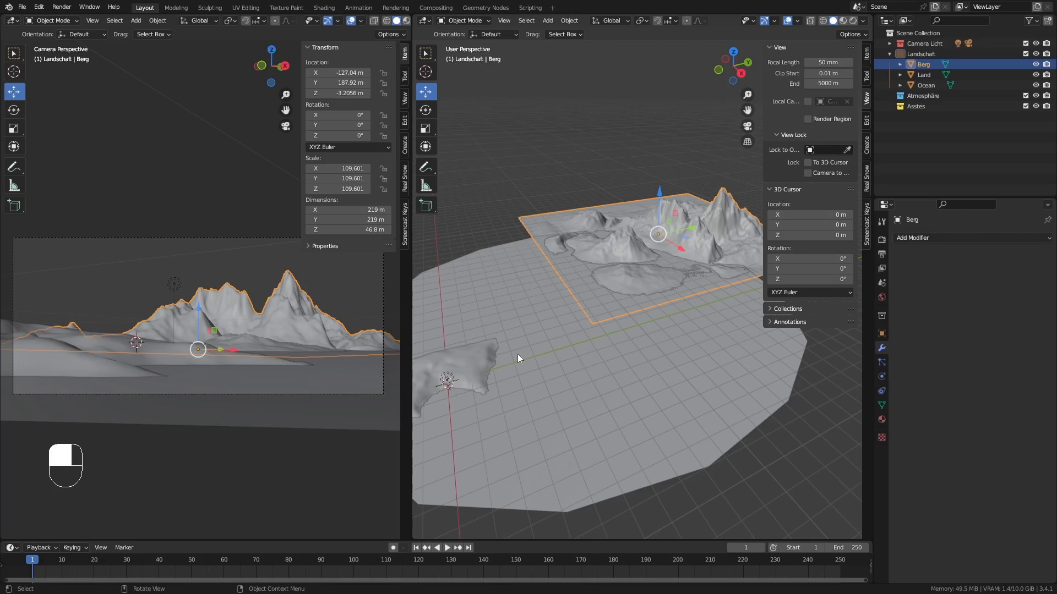
Step: Create a new Haus collection in the Outliner for the house
drag(929, 62, 923, 57)
drag(923, 57, 935, 71)
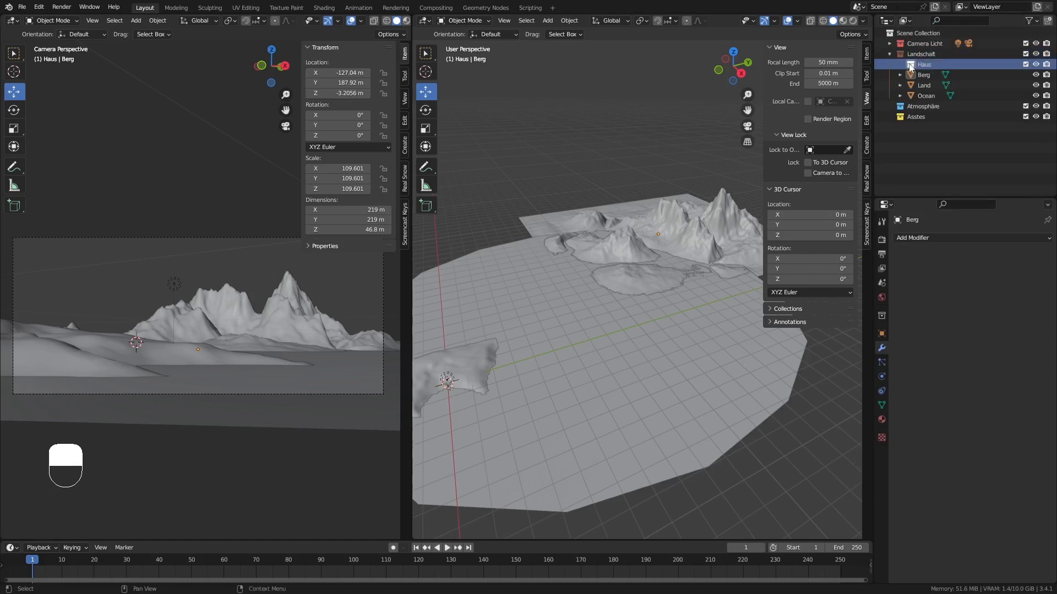
Step: Navigate close to the hilly land surface and add a cube there for the house
drag(912, 71, 574, 344)
drag(573, 344, 621, 319)
drag(622, 319, 624, 324)
drag(624, 325, 626, 322)
drag(626, 322, 601, 239)
key(shift+a)
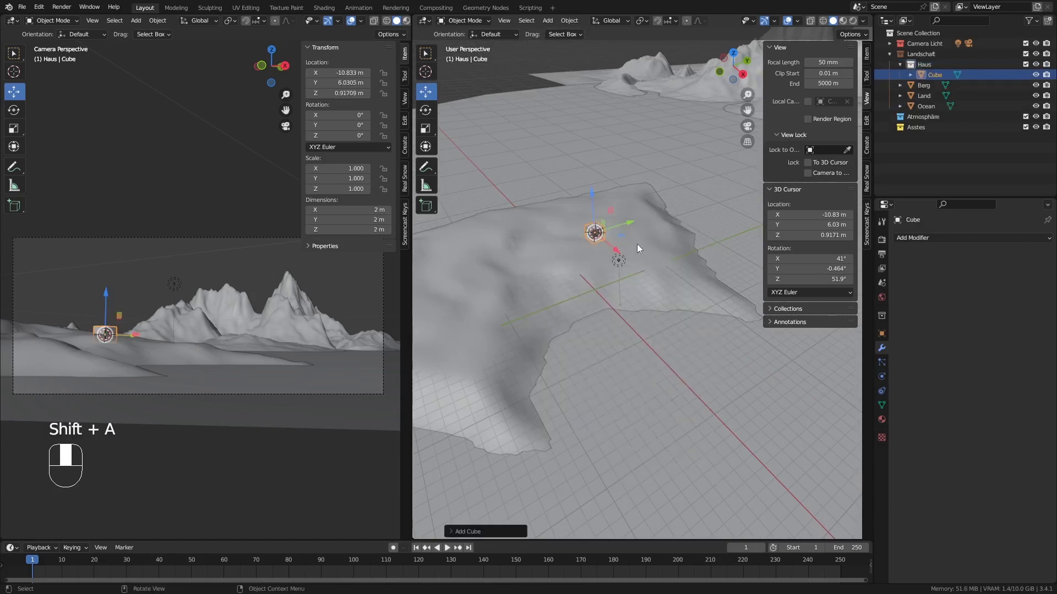
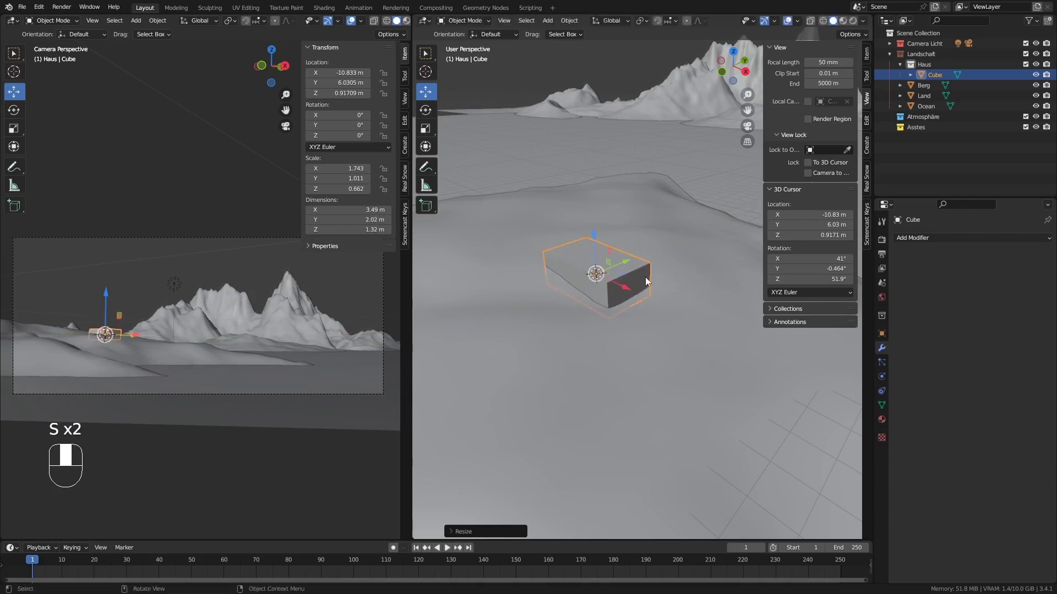
Step: Edit the house cube's mesh and add a loop cut across its middle
key(Tab)
key(ctrl+r)
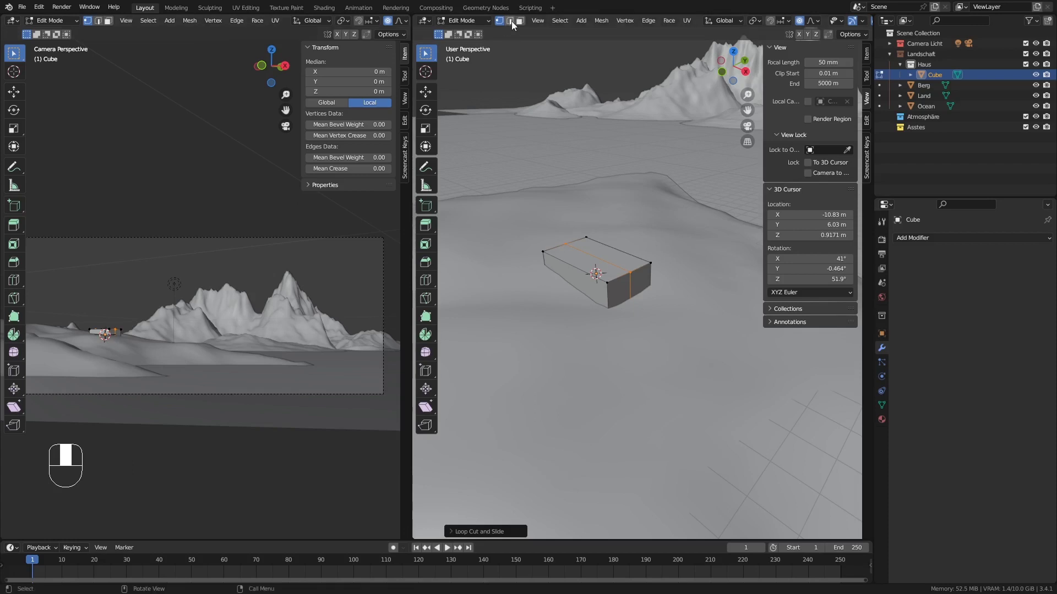
Step: Raise the top middle edge along Z into a pitched roof about 1.92 m tall, then return to Object Mode
click(514, 29)
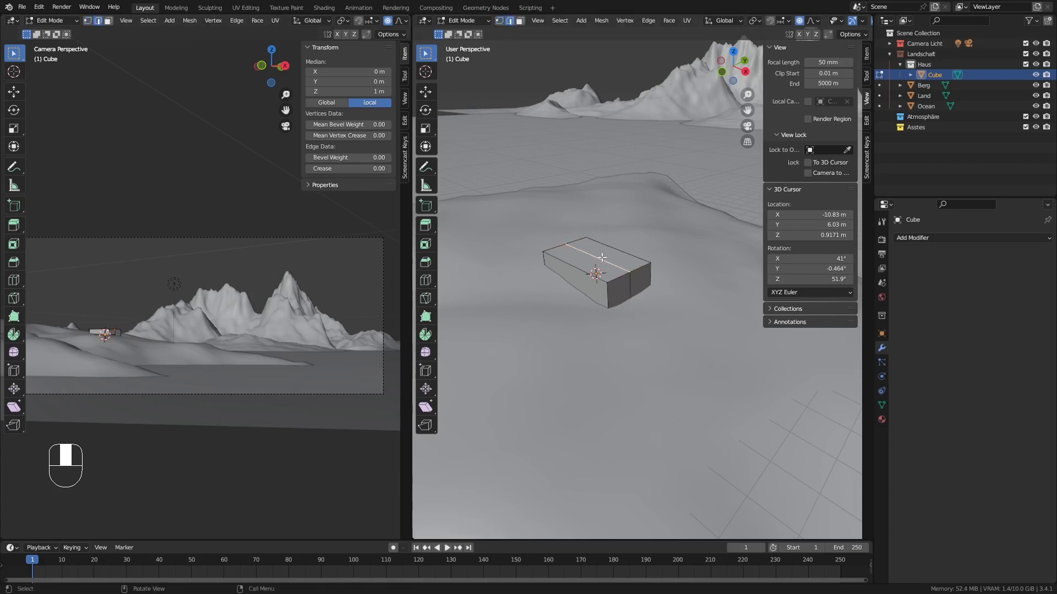
key(g)
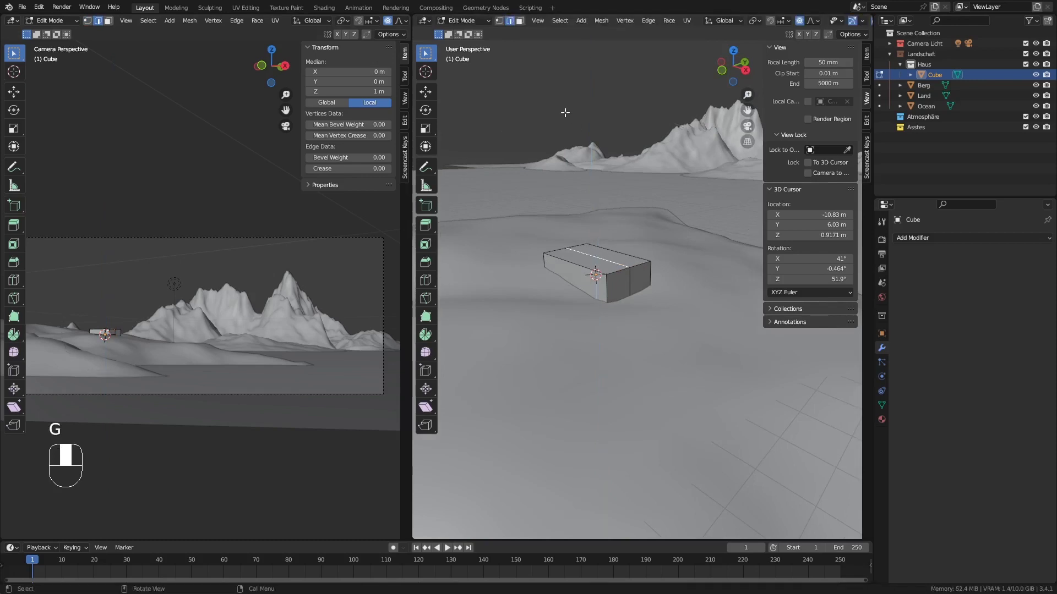
click(388, 25)
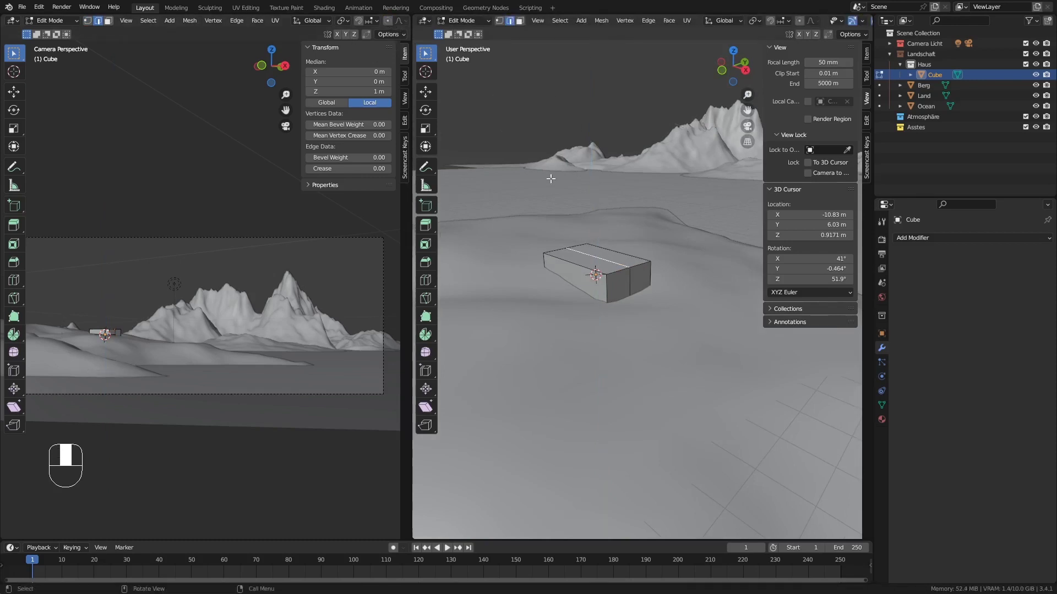
key(g)
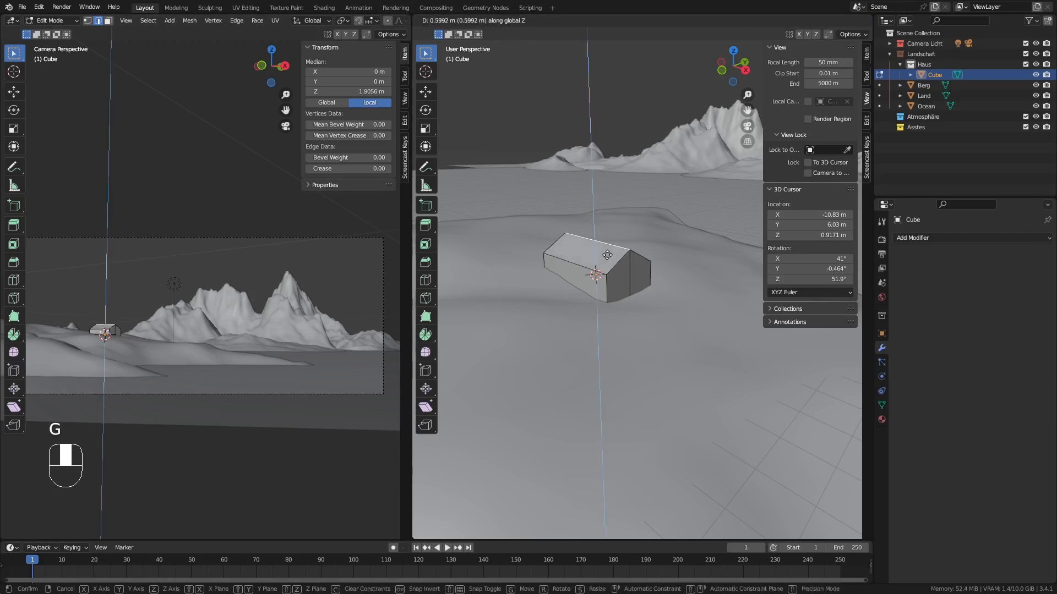
key(Tab)
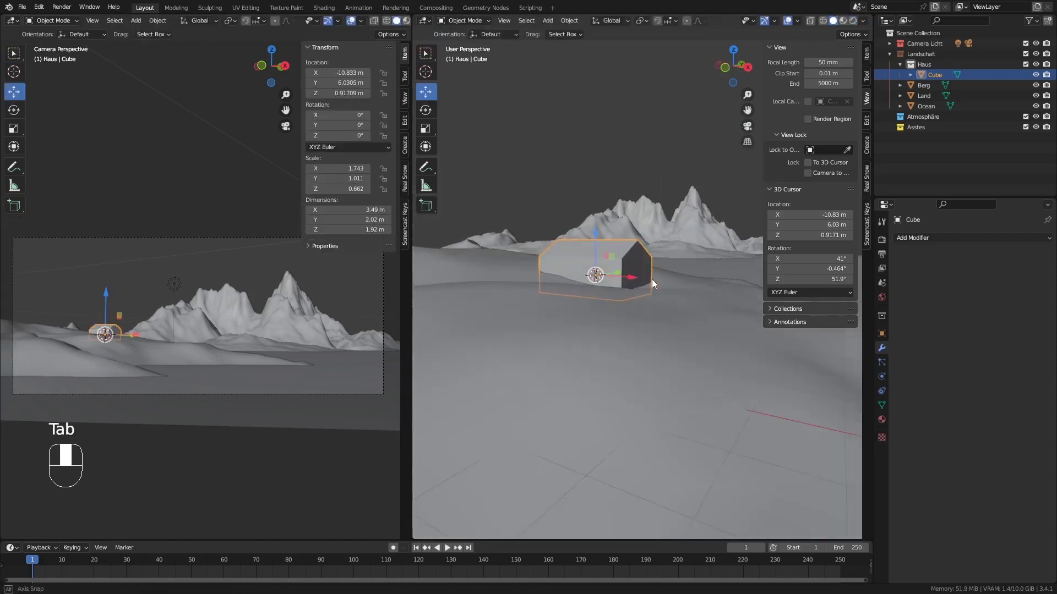